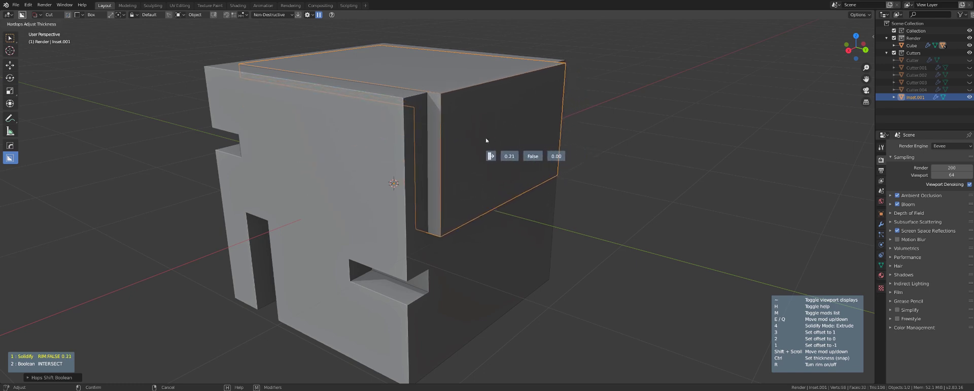
# Step: Tune the HardOps inset thickness on the first cube and confirm it
pyautogui.scroll(-3)
pyautogui.middleClick(504, 134)
pyautogui.middleClick(479, 175)
pyautogui.scroll(3)
pyautogui.scroll(-3)
pyautogui.press('shift+d')
# Step: Place a new cube with a scaled-down duplicate overlapping its top corner
pyautogui.press('s')
pyautogui.press('g')
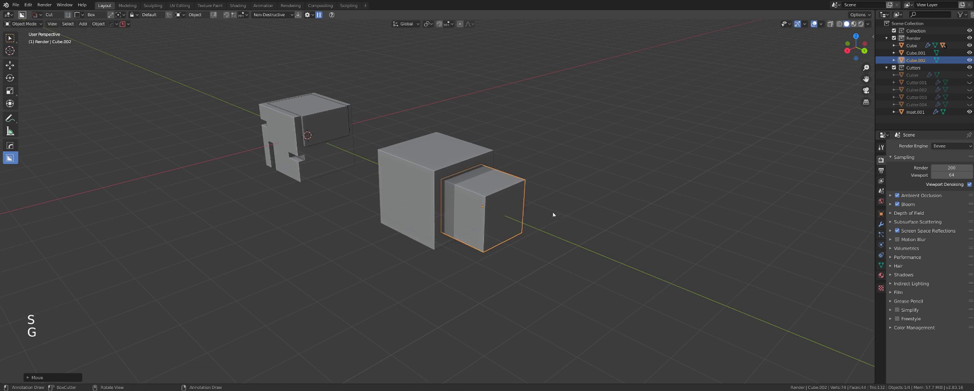
pyautogui.press('g')
pyautogui.scroll(3)
pyautogui.press('g')
pyautogui.press('s')
pyautogui.middleClick(555, 193)
pyautogui.press('g')
pyautogui.middleClick(547, 156)
pyautogui.middleClick(556, 216)
pyautogui.middleClick(558, 209)
pyautogui.scroll(3)
pyautogui.middleClick(524, 194)
# Step: Apply a HardOps Inset/Outset boolean with the small cube and set the rim thickness
pyautogui.click(484, 234)
pyautogui.middleClick(538, 226)
pyautogui.press('q')
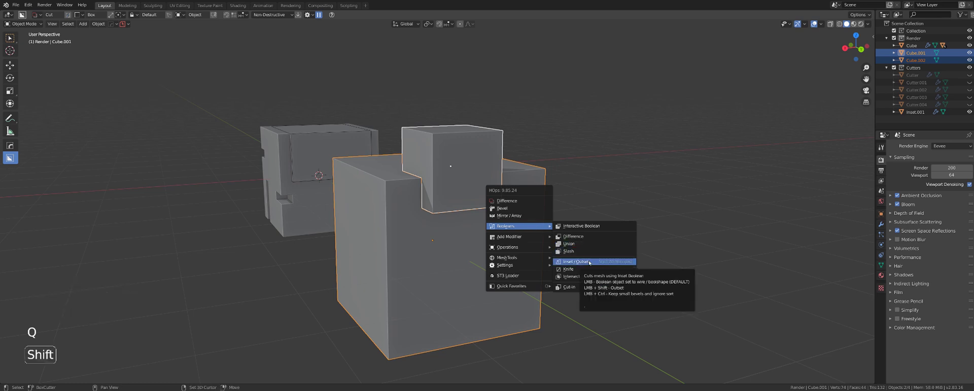
pyautogui.middleClick(494, 215)
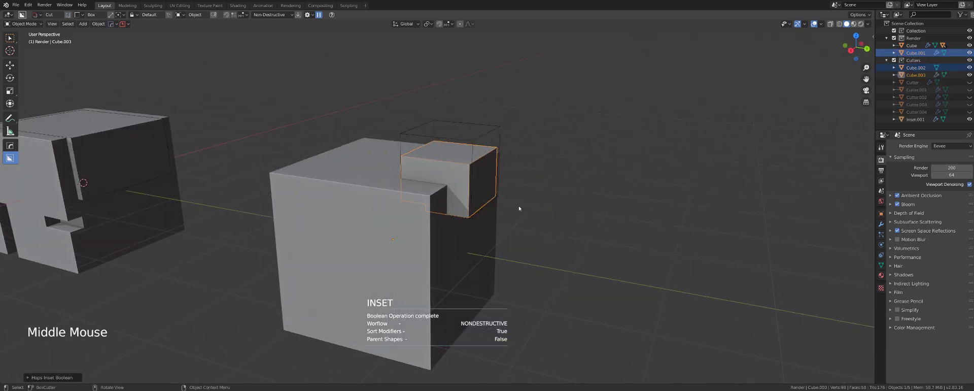
pyautogui.press('q')
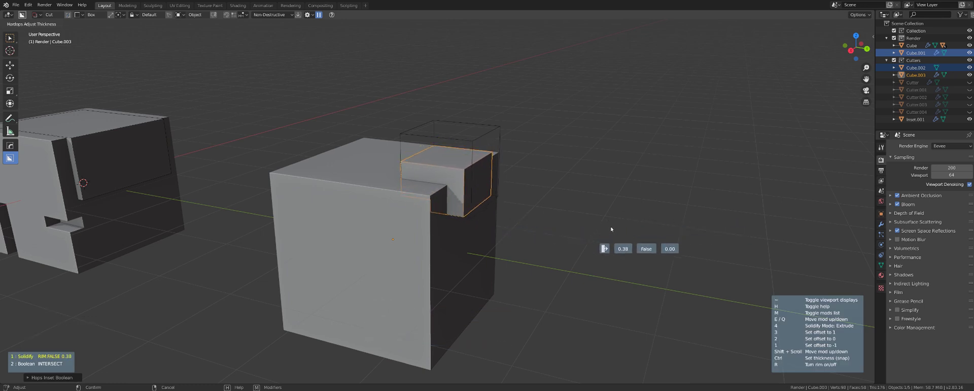
pyautogui.scroll(-3)
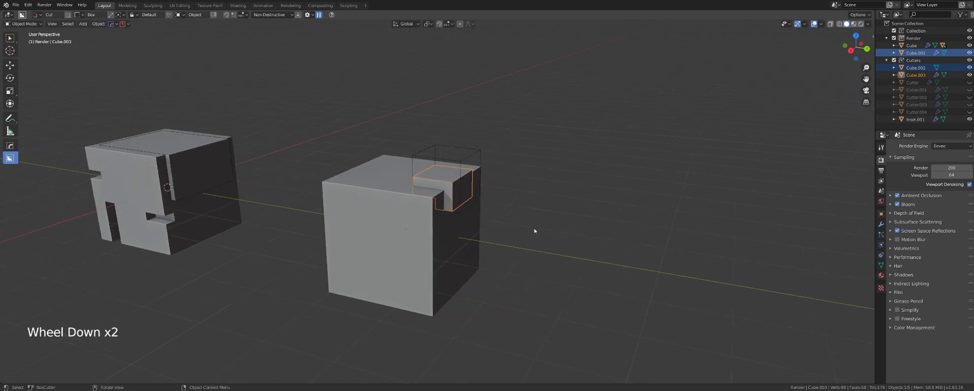
pyautogui.middleClick(522, 215)
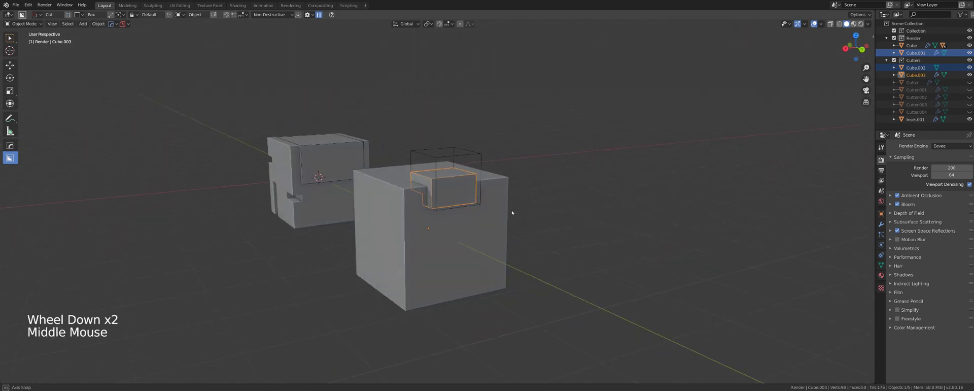
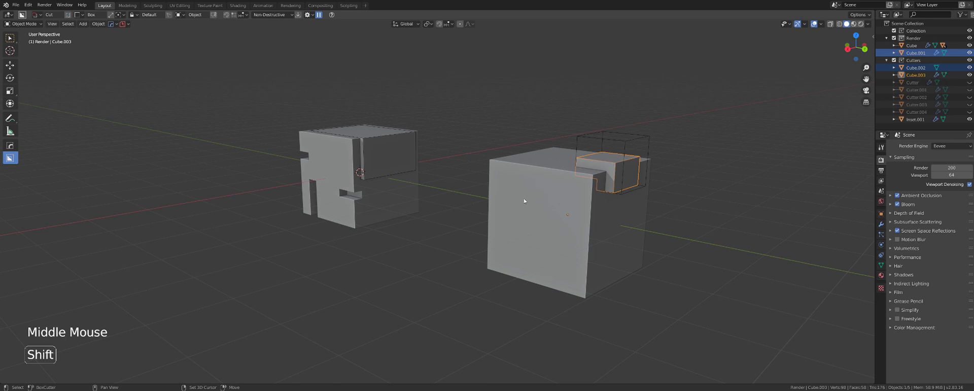
pyautogui.middleClick(491, 203)
pyautogui.scroll(-3)
pyautogui.scroll(-3)
pyautogui.middleClick(474, 209)
# Step: Add a third cube and box-cut a vertical slot into its top face
pyautogui.press('shift+a')
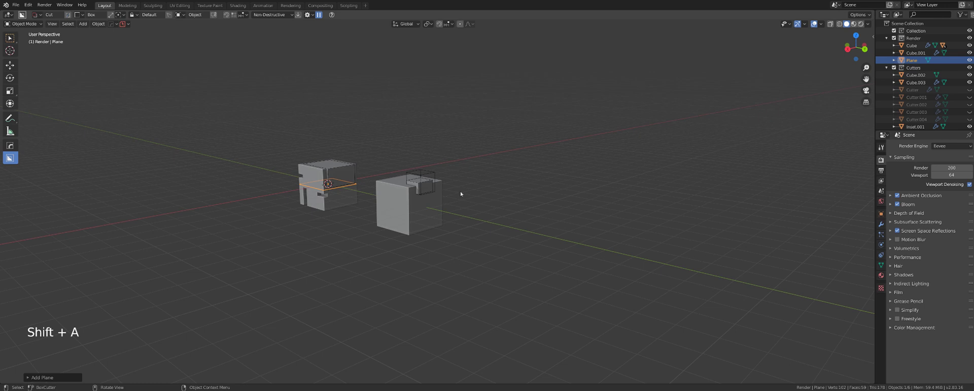
pyautogui.press('x')
pyautogui.press('shift+a')
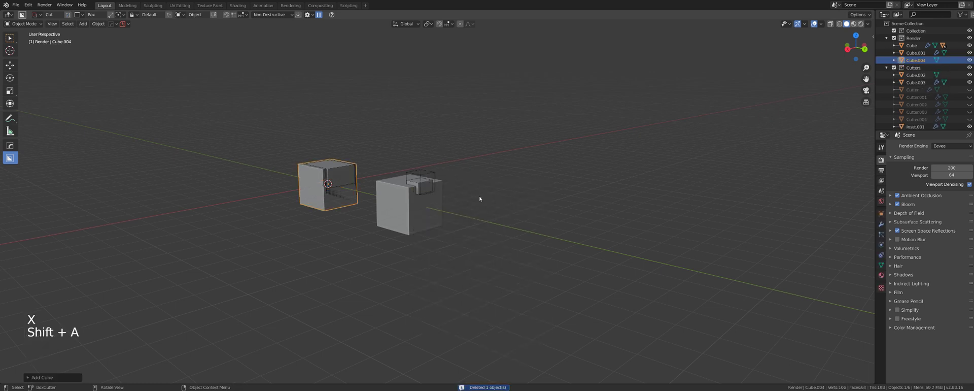
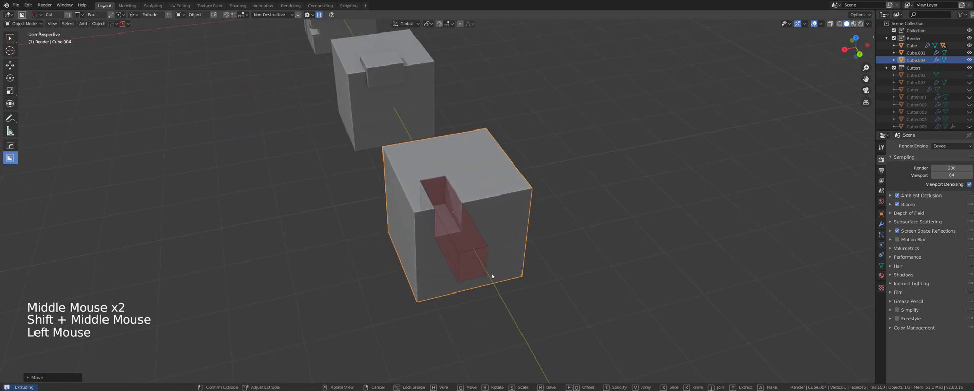
pyautogui.press('ctrl+z')
pyautogui.click(441, 196)
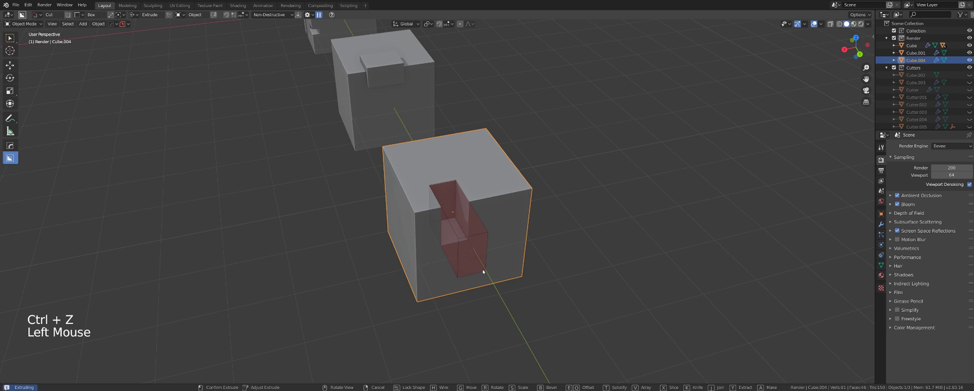
pyautogui.scroll(3)
pyautogui.middleClick(499, 226)
pyautogui.middleClick(518, 231)
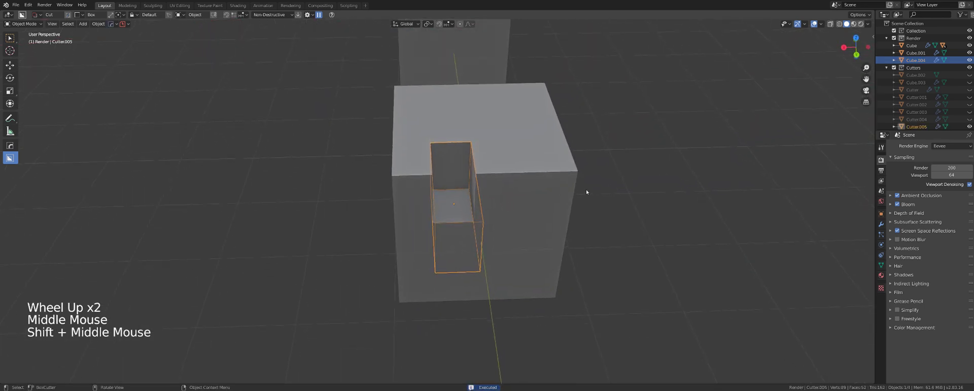
# Step: Mirror the slot cutter across the X axis so two parallel slots appear
pyautogui.scroll(-3)
pyautogui.scroll(3)
pyautogui.middleClick(483, 156)
pyautogui.scroll(3)
pyautogui.scroll(-3)
pyautogui.middleClick(478, 157)
pyautogui.scroll(-3)
pyautogui.middleClick(480, 170)
pyautogui.scroll(3)
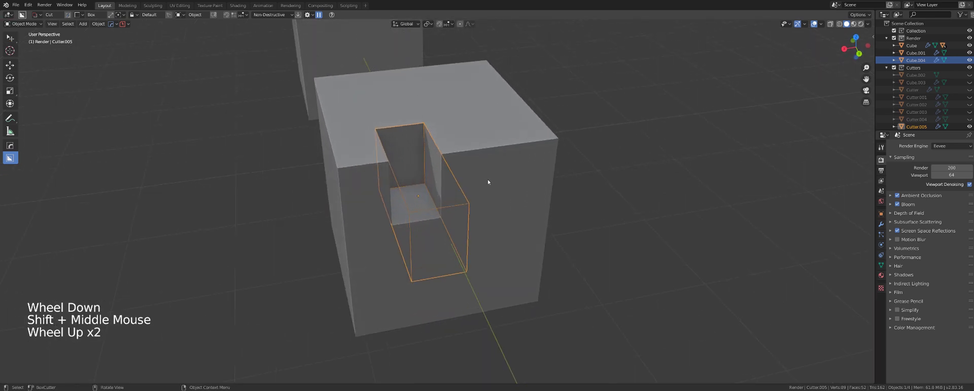
pyautogui.middleClick(480, 185)
pyautogui.press('ctrl+z')
pyautogui.press('alt+x')
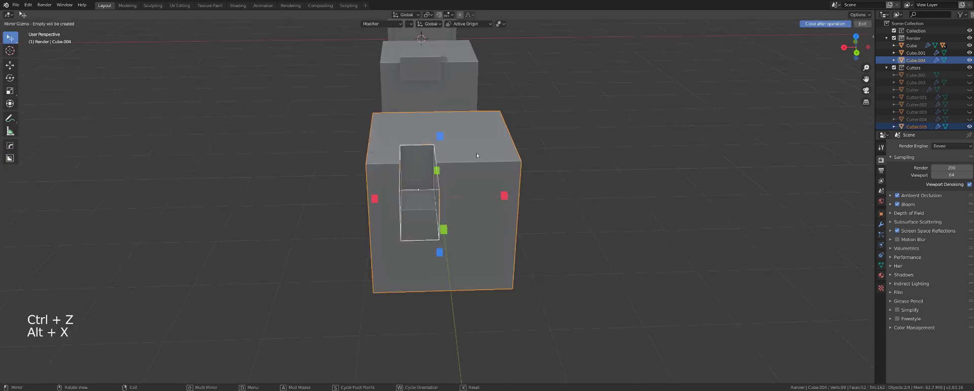
pyautogui.middleClick(487, 161)
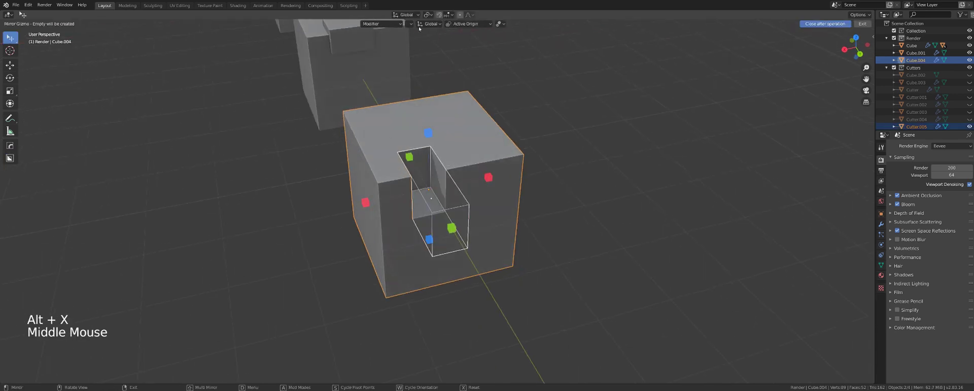
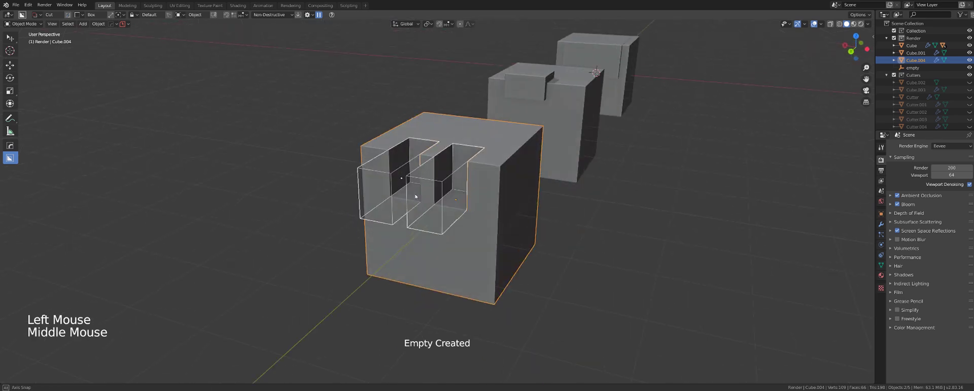
# Step: Delete the slotted cube and place a fresh cube moved along the Y axis
pyautogui.press('x')
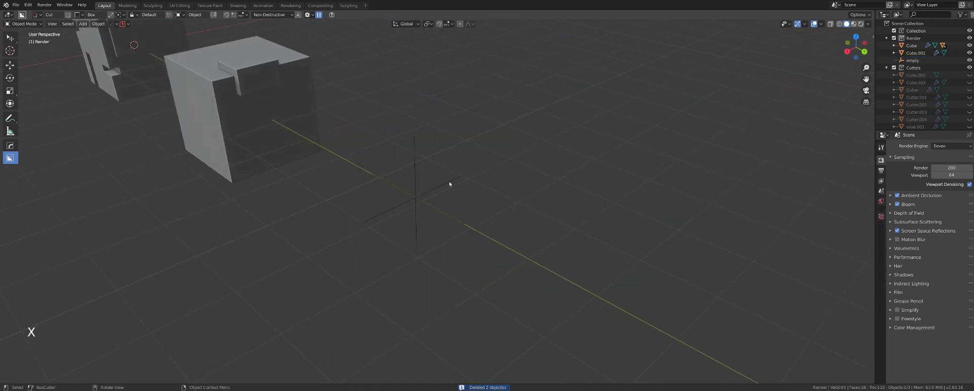
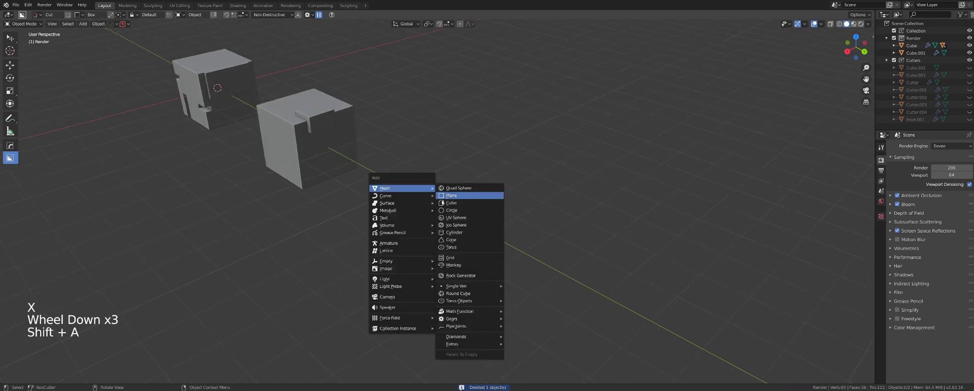
pyautogui.press('g')
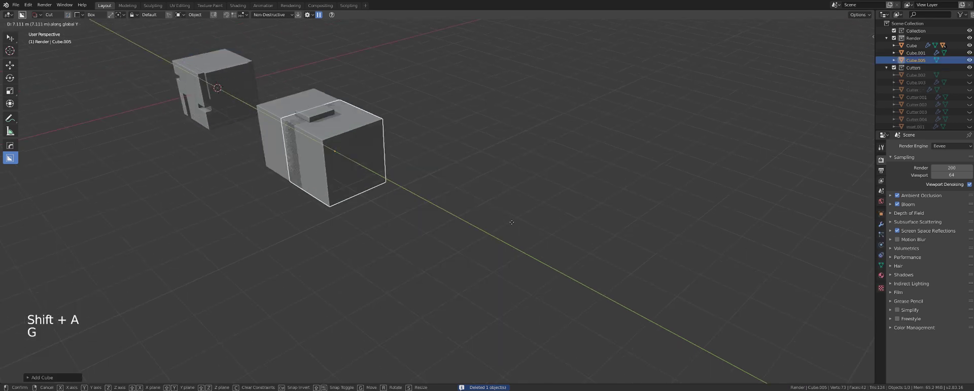
pyautogui.scroll(-3)
pyautogui.middleClick(545, 185)
pyautogui.scroll(3)
pyautogui.middleClick(521, 188)
pyautogui.middleClick(500, 183)
pyautogui.scroll(3)
pyautogui.middleClick(467, 178)
# Step: Draw a box cutter mirrored across X, Y and Z and bevel its edges round
pyautogui.click(441, 110)
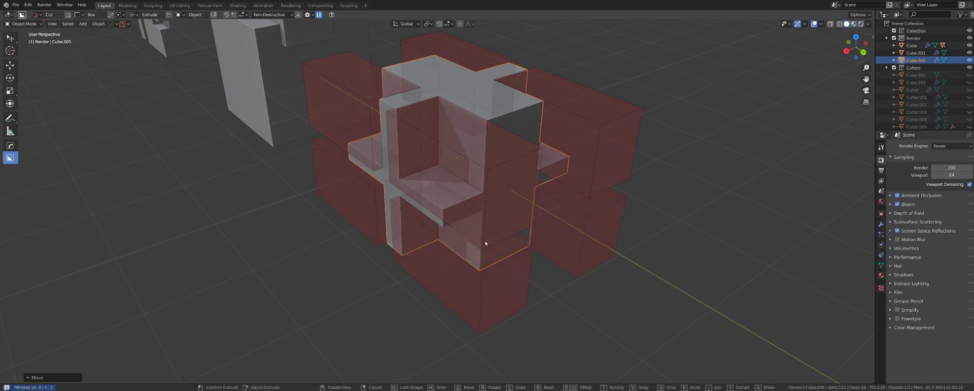
pyautogui.middleClick(485, 241)
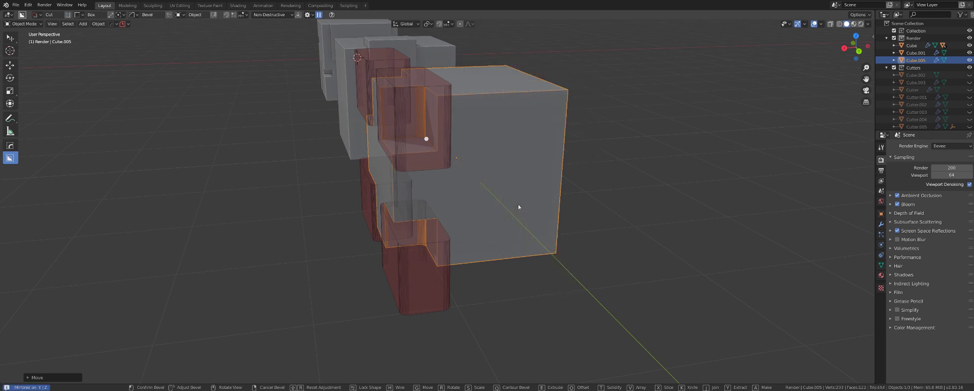
pyautogui.middleClick(519, 207)
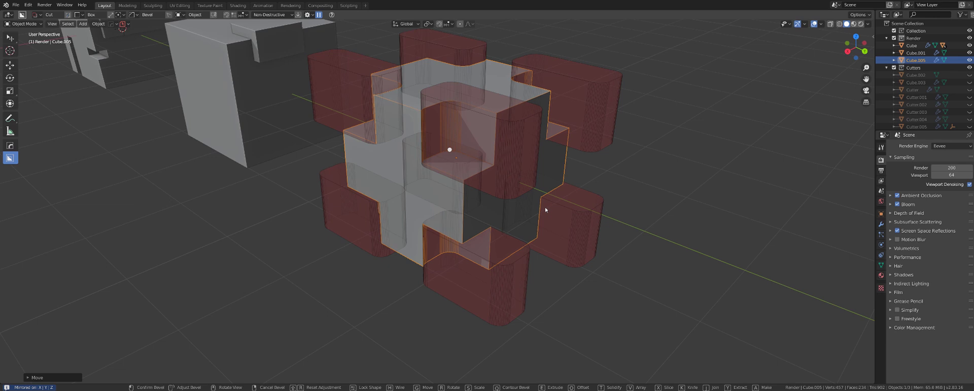
# Step: Confirm the rounded bevel on the cutters and review the cube's boolean modifier stack
pyautogui.press('h')
pyautogui.rightClick(571, 141)
pyautogui.middleClick(520, 186)
pyautogui.scroll(3)
pyautogui.middleClick(511, 182)
pyautogui.click(504, 171)
pyautogui.press('q')
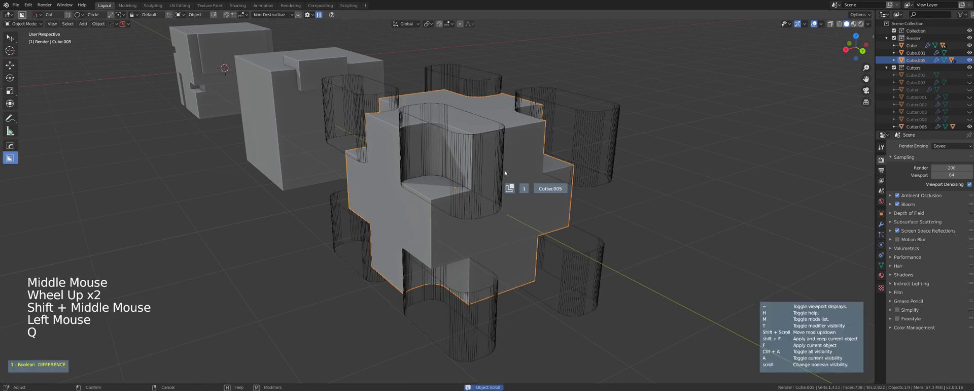
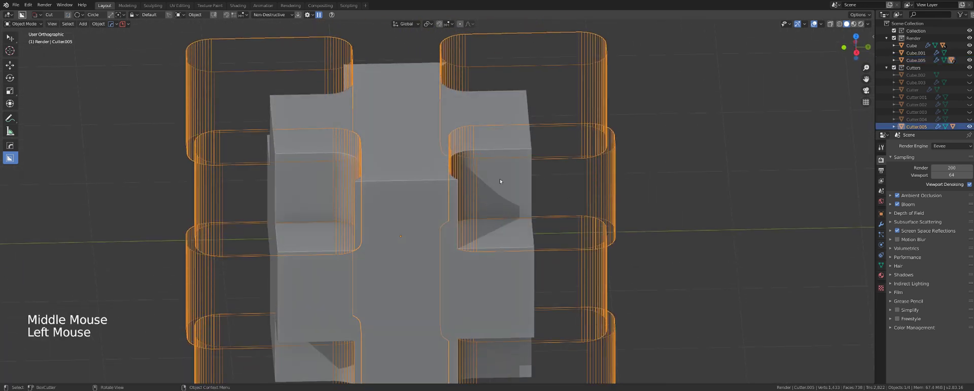
pyautogui.middleClick(563, 190)
# Step: From top view, cut pairs of round holes inside the mirrored slot cutters
pyautogui.click(563, 191)
pyautogui.press('`')
pyautogui.middleClick(530, 159)
pyautogui.scroll(3)
pyautogui.click(455, 163)
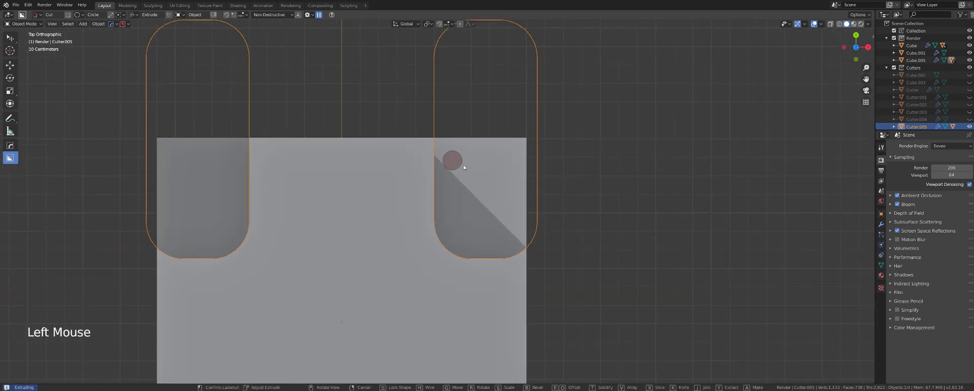
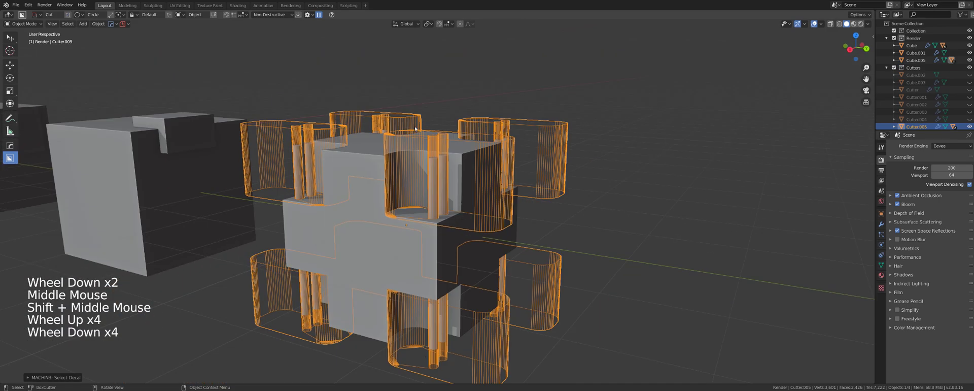
pyautogui.middleClick(482, 179)
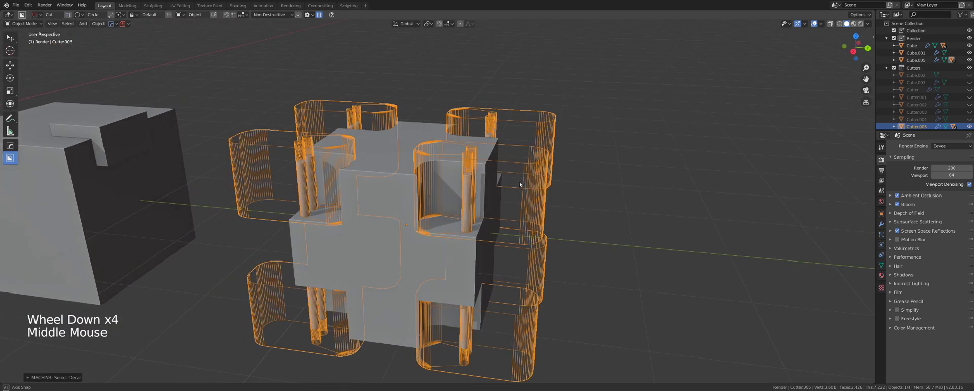
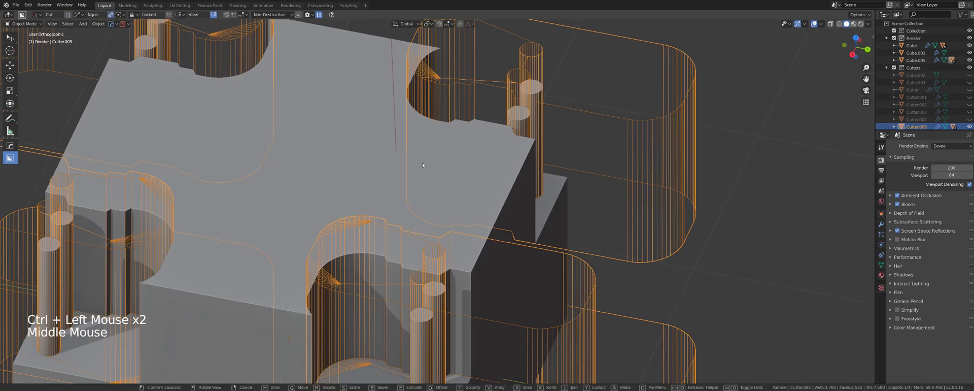
# Step: Switch to a side orthographic view of the cube
pyautogui.scroll(-3)
pyautogui.press('KP_5')
pyautogui.scroll(3)
pyautogui.press('`')
pyautogui.press('`')
pyautogui.press('KP_5')
pyautogui.scroll(3)
pyautogui.press('f')
pyautogui.press('d')
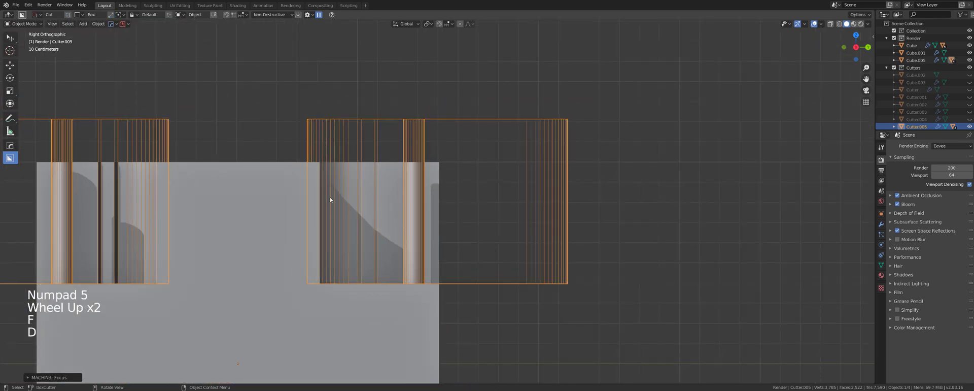
# Step: Box-cut a stack of thin horizontal slat grooves through the notch walls beside the posts
pyautogui.click(312, 272)
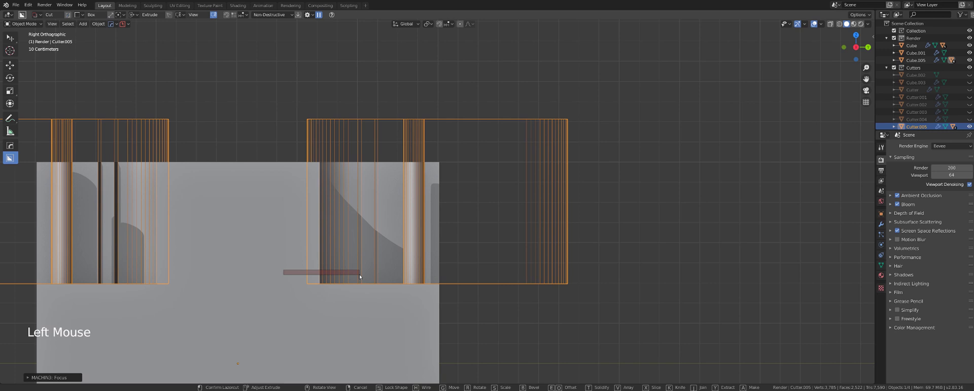
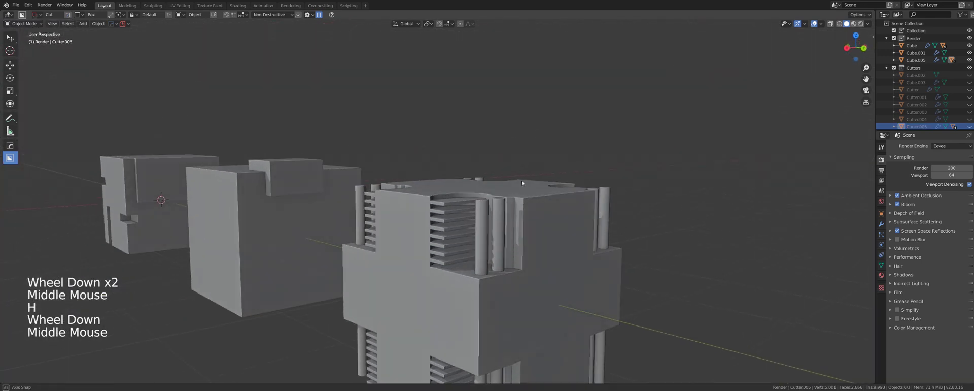
pyautogui.scroll(3)
pyautogui.middleClick(85, 296)
pyautogui.middleClick(512, 172)
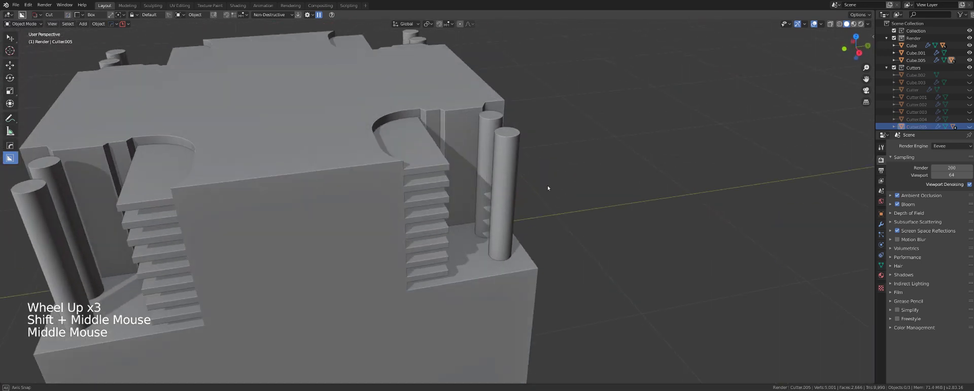
# Step: Add a fourth cube along the row and round one corner with a boolean cutter
pyautogui.press('x')
pyautogui.press('shift+a')
pyautogui.click(487, 66)
pyautogui.scroll(-3)
pyautogui.press('g')
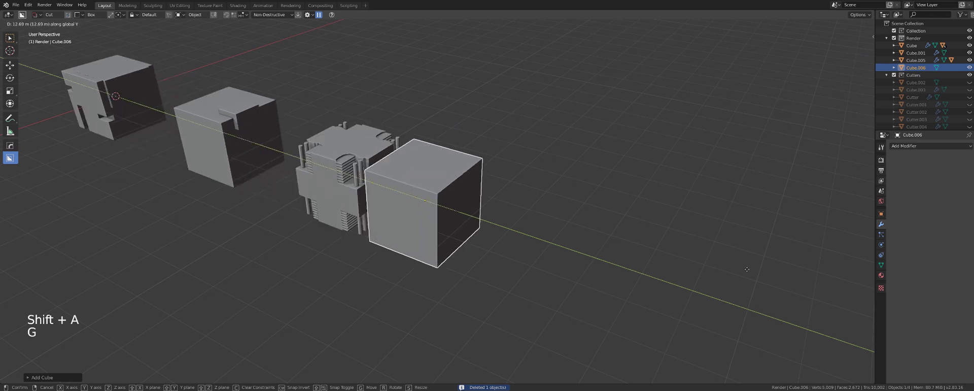
pyautogui.scroll(3)
pyautogui.middleClick(593, 221)
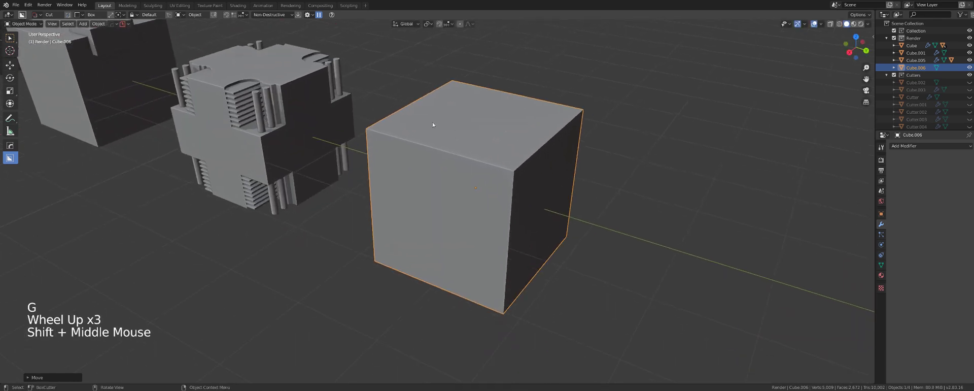
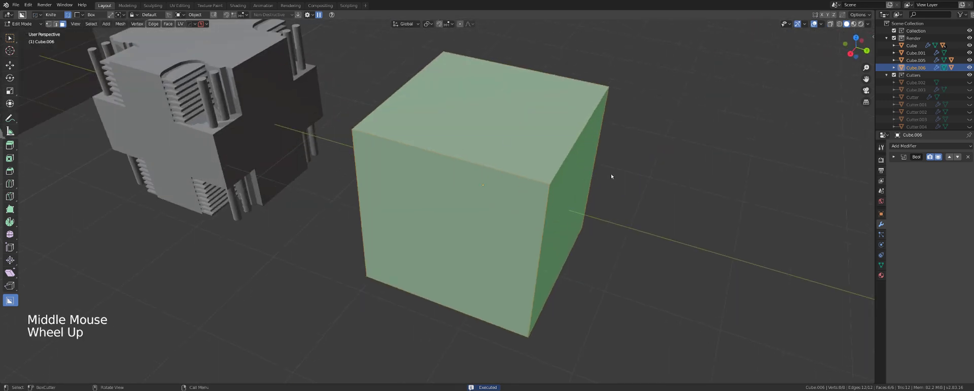
pyautogui.click(896, 160)
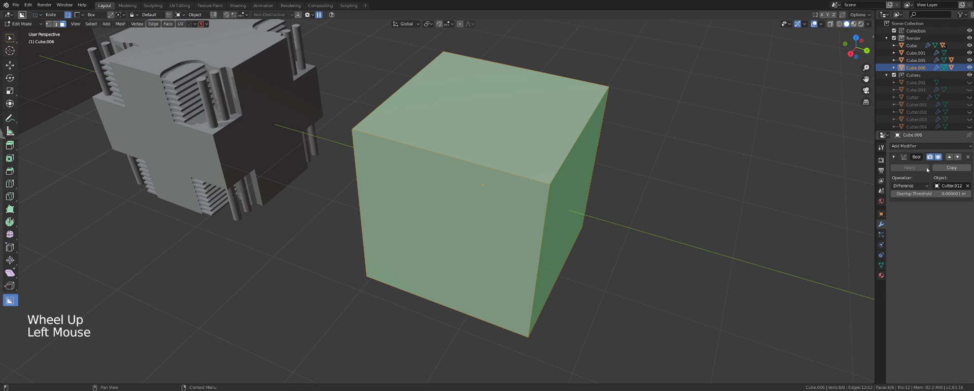
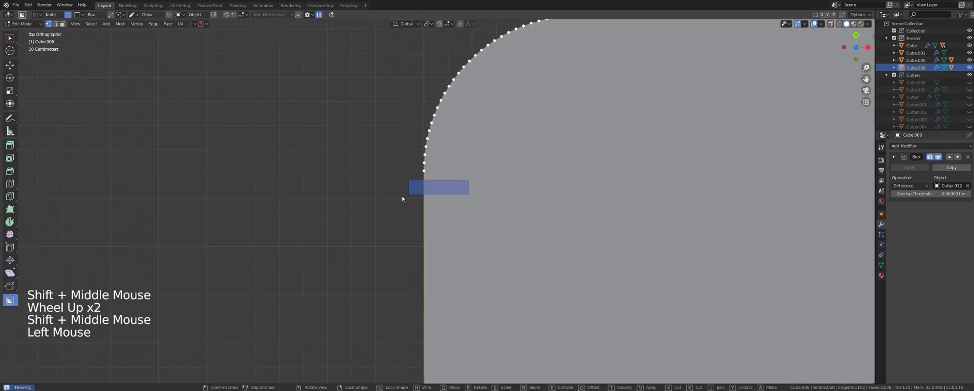
# Step: Box-cut a narrow vertical groove into the cube's curved side from top view
pyautogui.click(312, 222)
pyautogui.middleClick(395, 194)
pyautogui.middleClick(453, 304)
pyautogui.scroll(-3)
pyautogui.middleClick(85, 320)
# Step: Add a Bevel modifier to the rounded-corner block and tune its width and segments
pyautogui.press('Tab')
pyautogui.click(85, 295)
pyautogui.press('q')
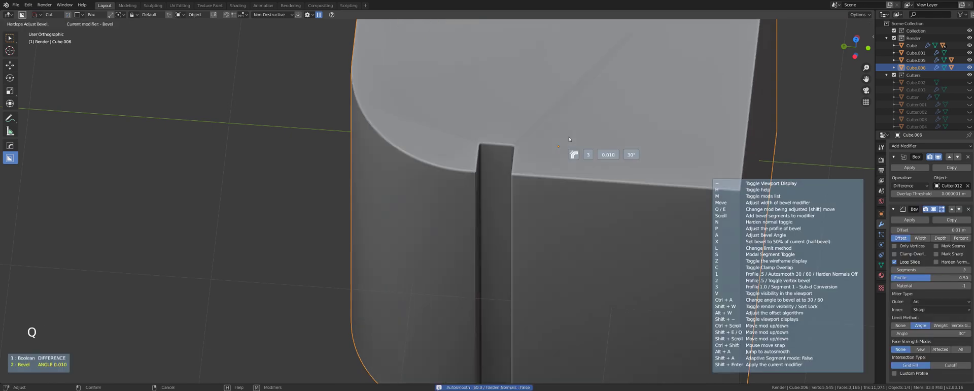
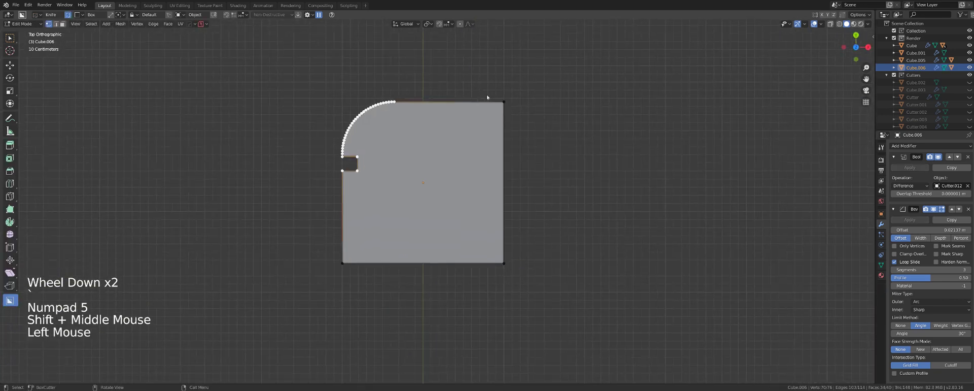
# Step: Knife-cut vertical lines across the selected face strip, carving a square pocket into the top
pyautogui.click(556, 254)
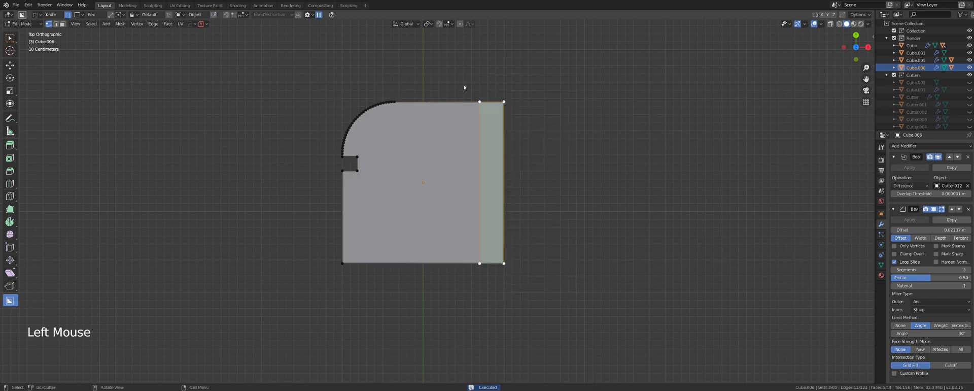
pyautogui.click(502, 262)
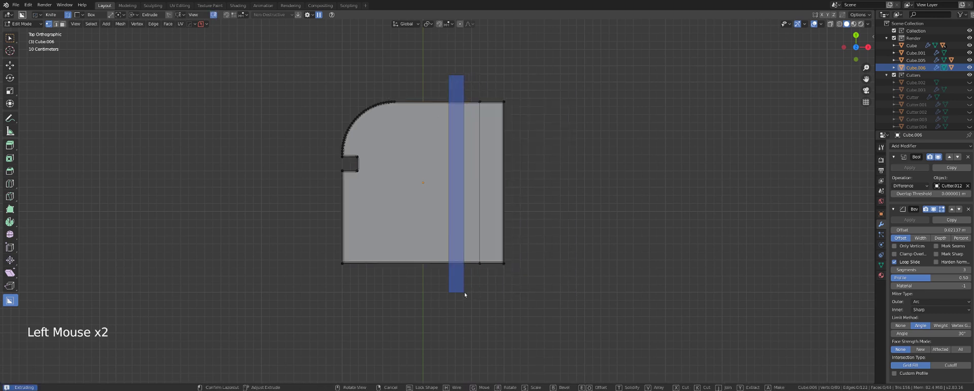
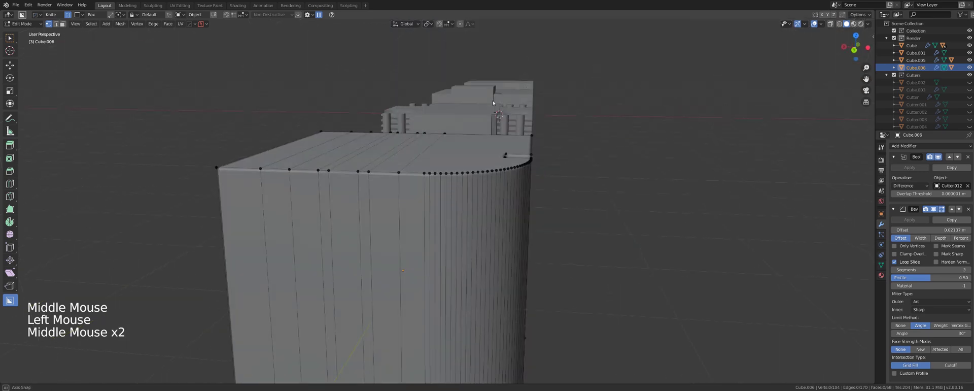
pyautogui.middleClick(411, 180)
pyautogui.scroll(-3)
pyautogui.middleClick(470, 195)
pyautogui.scroll(3)
pyautogui.middleClick(475, 170)
pyautogui.middleClick(501, 137)
pyautogui.scroll(-3)
pyautogui.middleClick(488, 155)
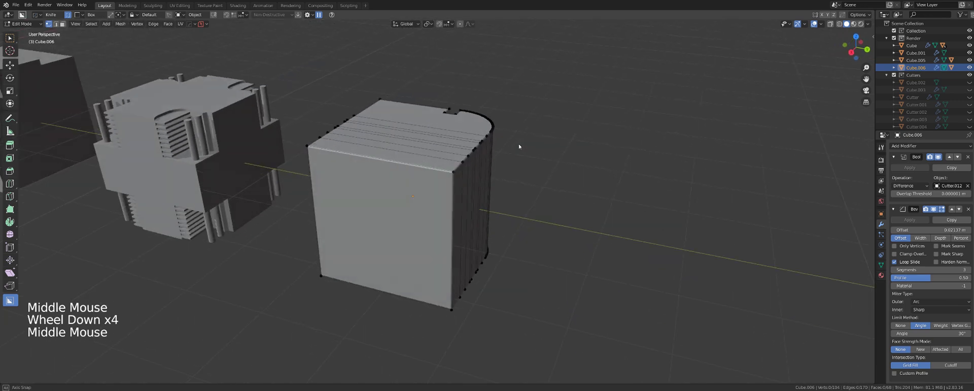
pyautogui.middleClick(433, 138)
pyautogui.scroll(-3)
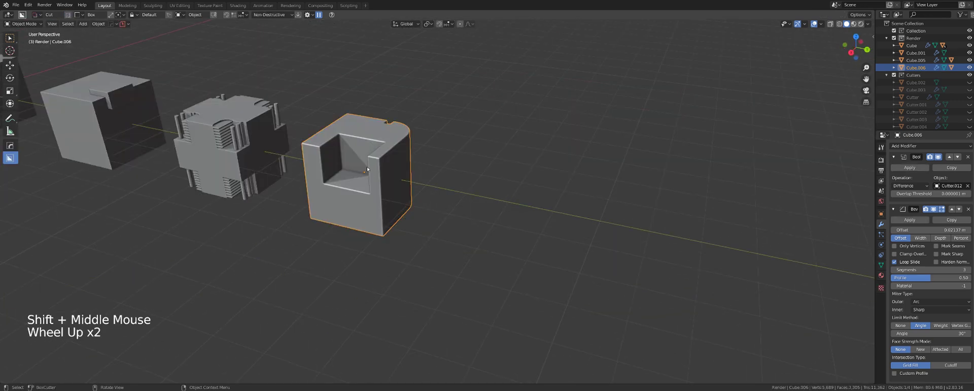
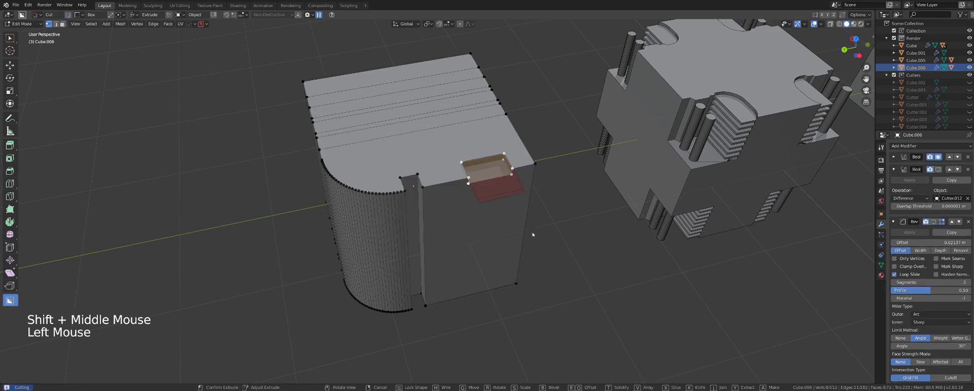
# Step: Adjust the slot cutter Cutter013 in Edit Mode so the slot recesses into the front wall
pyautogui.middleClick(498, 234)
pyautogui.scroll(3)
pyautogui.scroll(-3)
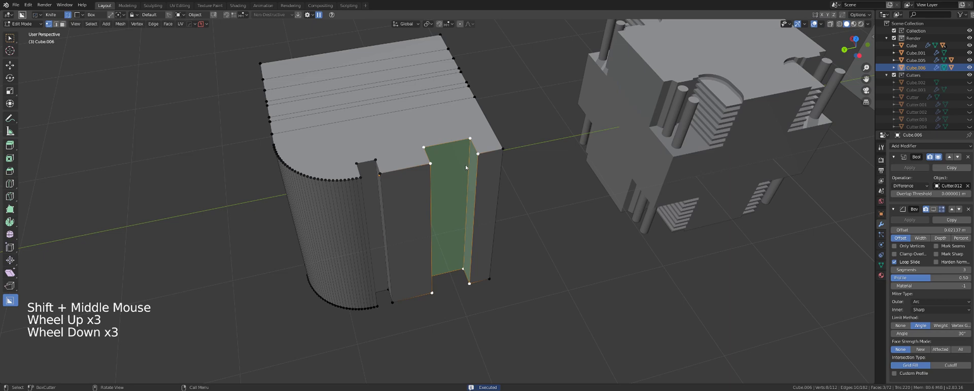
pyautogui.scroll(3)
pyautogui.press('Tab')
pyautogui.press('Tab')
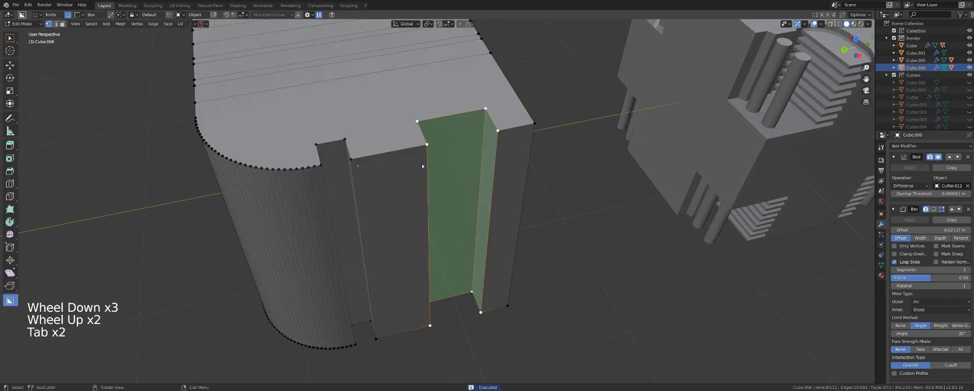
pyautogui.middleClick(496, 142)
pyautogui.scroll(-3)
pyautogui.middleClick(441, 299)
pyautogui.scroll(3)
pyautogui.click(415, 129)
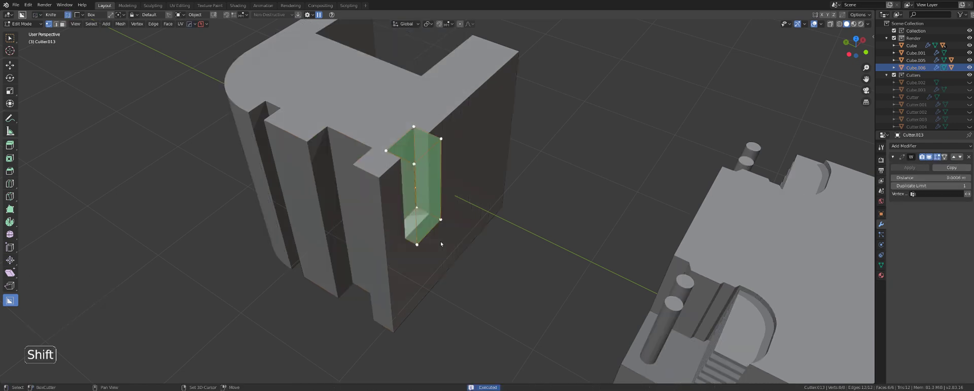
pyautogui.scroll(3)
pyautogui.middleClick(410, 252)
pyautogui.press('Tab')
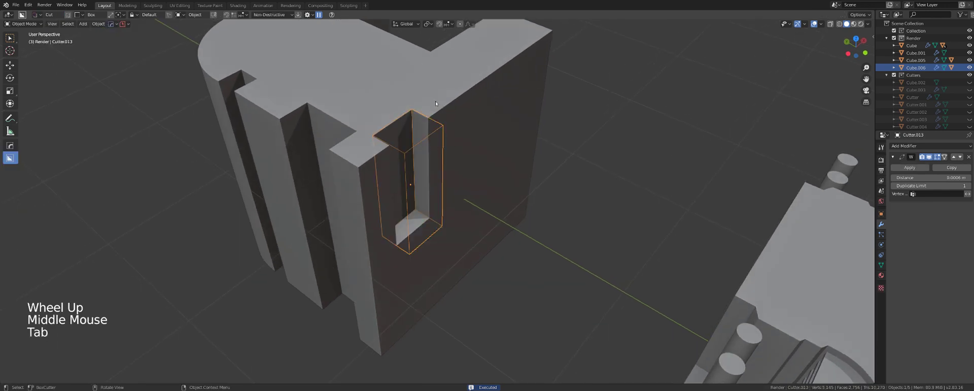
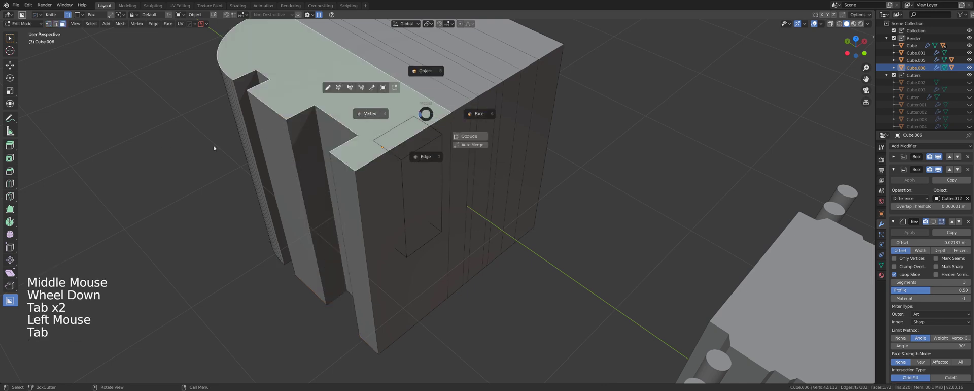
# Step: Return to Object Mode on the cube and inspect the recessed vertical slot from several angles
pyautogui.press('Tab')
pyautogui.scroll(-3)
pyautogui.middleClick(29, 333)
pyautogui.scroll(3)
pyautogui.press('Tab')
pyautogui.middleClick(467, 150)
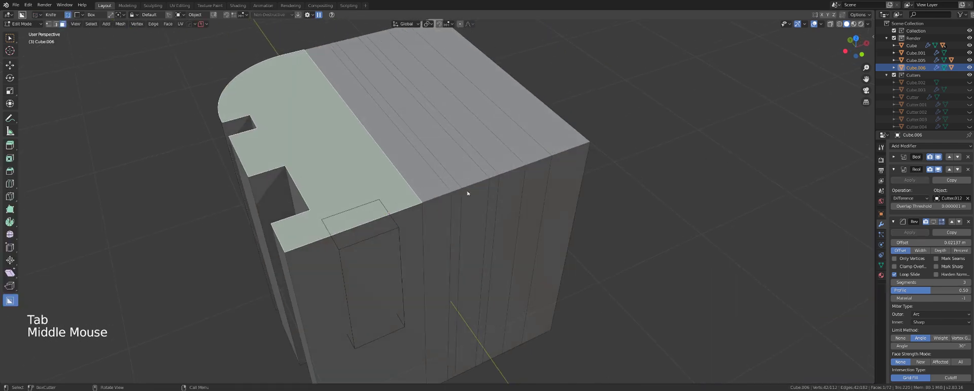
pyautogui.press('Tab')
pyautogui.scroll(-3)
pyautogui.middleClick(455, 190)
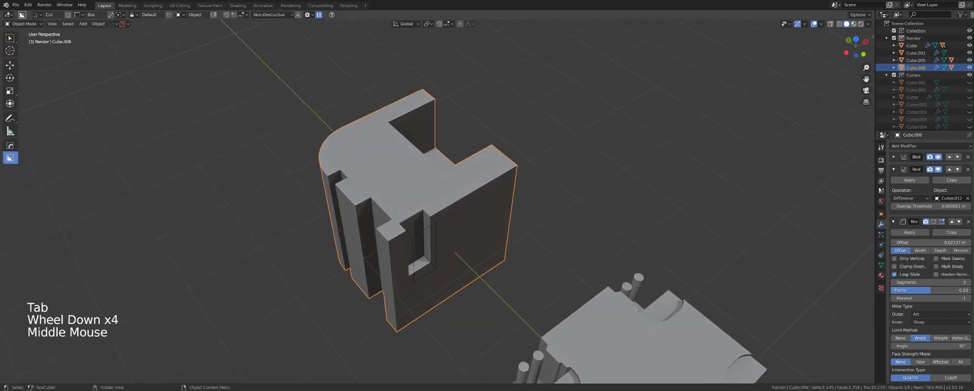
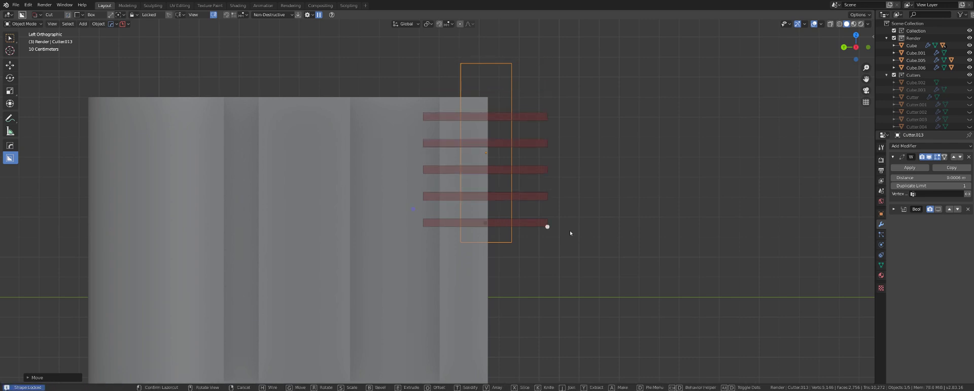
# Step: Confirm the stacked slat cuts on the slot cutter and check them in the viewport
pyautogui.click(580, 233)
pyautogui.middleClick(525, 220)
pyautogui.scroll(-3)
pyautogui.press('KP_5')
pyautogui.click(523, 155)
pyautogui.press('Tab')
pyautogui.middleClick(497, 175)
pyautogui.scroll(3)
# Step: Delete the leftover object, leaving the ladder of horizontal slats inside the slot
pyautogui.scroll(-3)
pyautogui.middleClick(493, 184)
pyautogui.press('Tab')
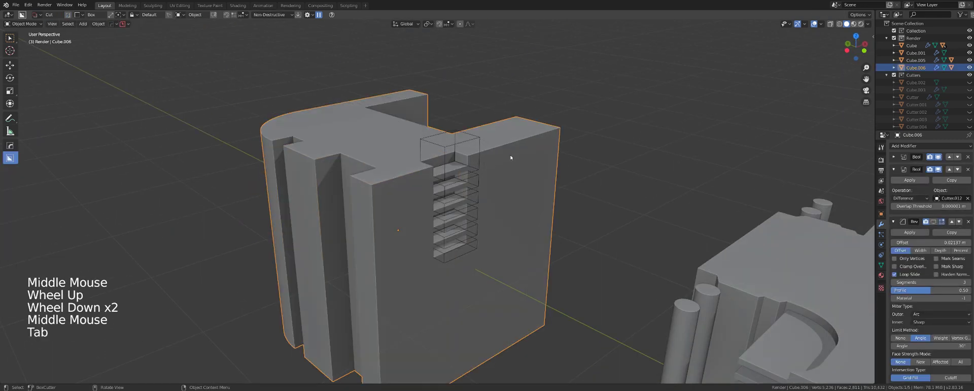
pyautogui.scroll(3)
pyautogui.middleClick(504, 145)
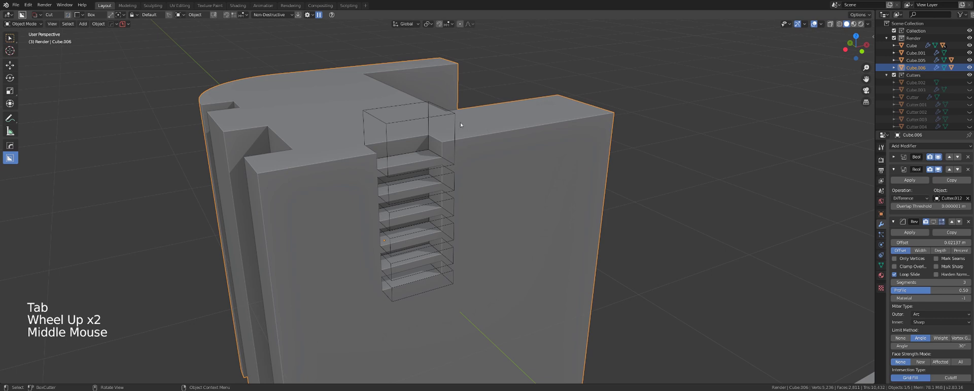
pyautogui.click(457, 122)
pyautogui.click(455, 123)
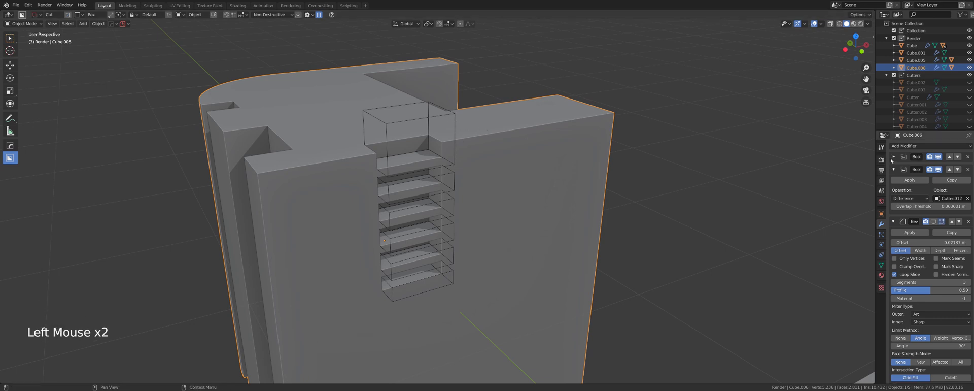
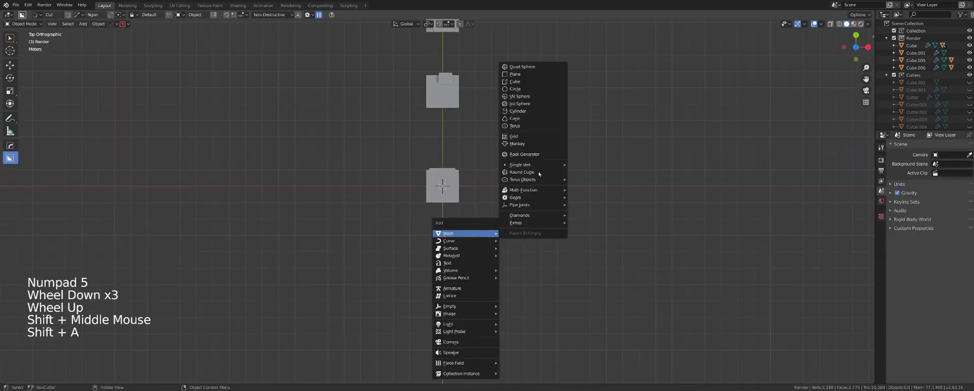
# Step: Add a mesh plane to the scene next to the cubes
pyautogui.scroll(-3)
pyautogui.press('g')
pyautogui.middleClick(490, 192)
pyautogui.scroll(3)
pyautogui.press('KP_5')
pyautogui.middleClick(547, 123)
pyautogui.scroll(3)
pyautogui.middleClick(534, 120)
pyautogui.scroll(-3)
pyautogui.scroll(3)
pyautogui.middleClick(490, 156)
# Step: Look straight down at the plane and set BoxCutter's ngon to open (Cyclic disabled)
pyautogui.press('d')
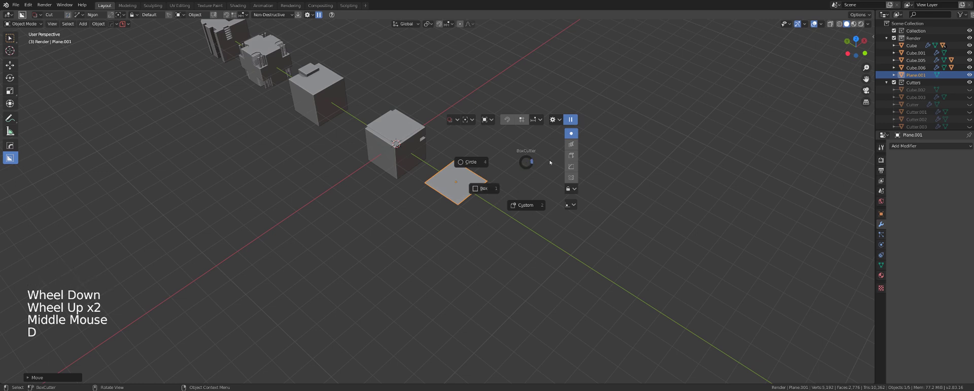
pyautogui.middleClick(521, 181)
pyautogui.press('`')
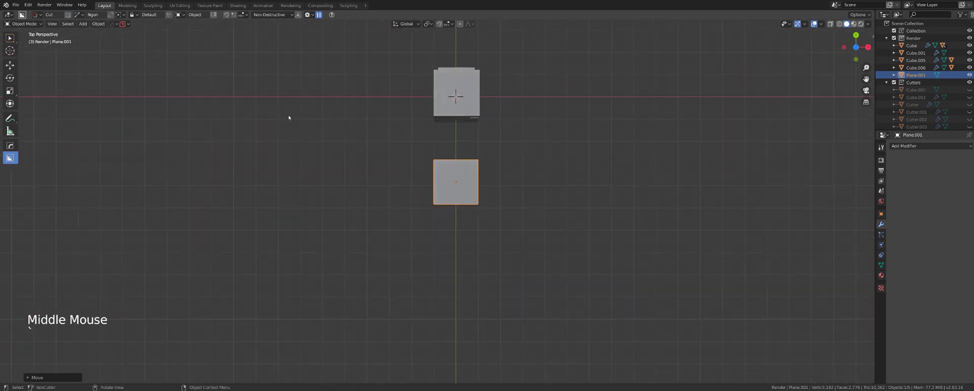
pyautogui.click(114, 16)
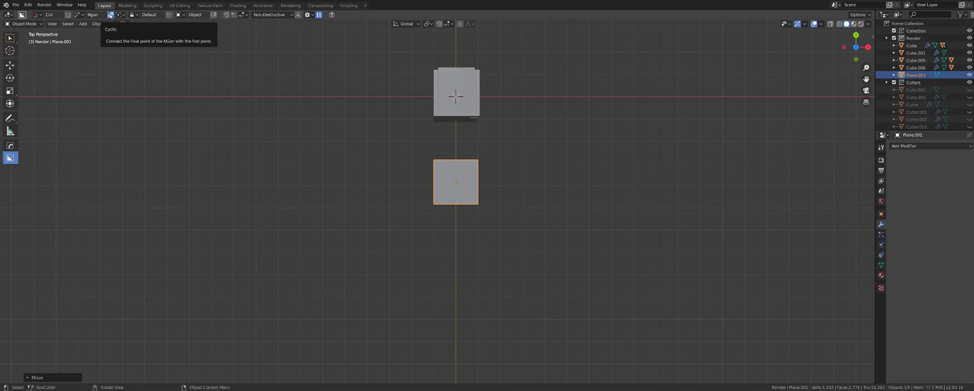
pyautogui.scroll(3)
pyautogui.middleClick(109, 14)
# Step: Draw an open ngon cut over the plane's top edge to make a small stepped notch
pyautogui.click(402, 177)
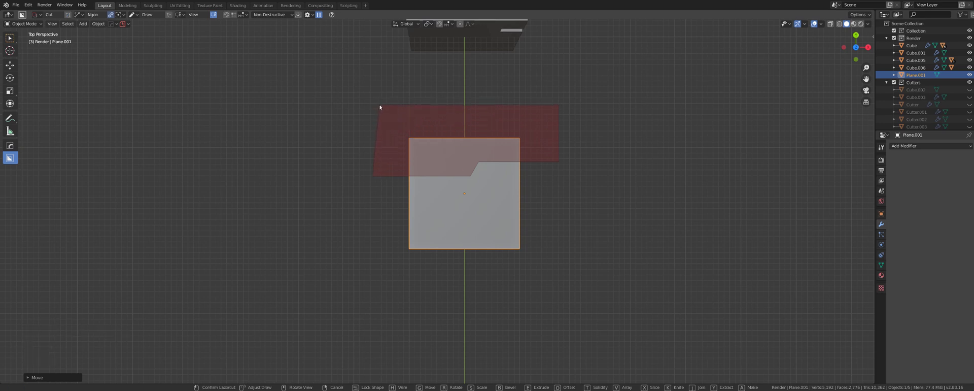
pyautogui.click(379, 106)
pyautogui.scroll(3)
pyautogui.middleClick(504, 172)
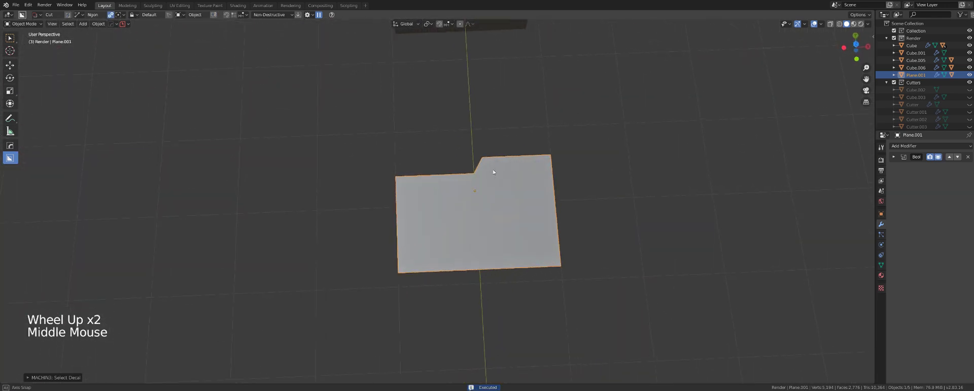
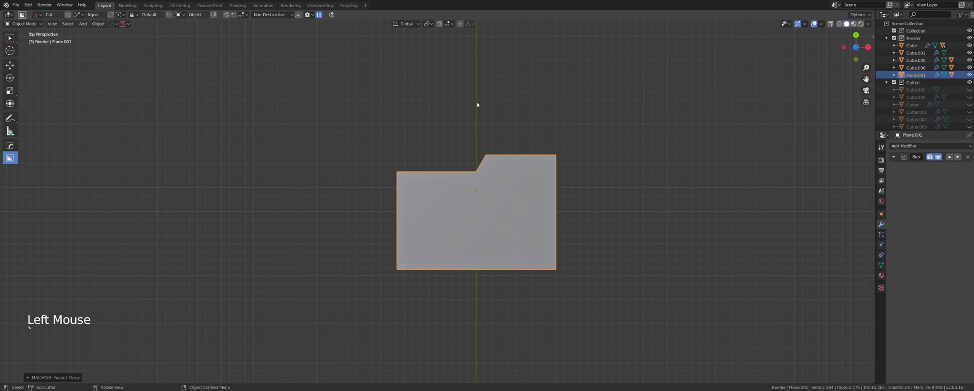
# Step: Draw an open ngon zigzag path across the plane and raise it into a tall zigzag wall
pyautogui.scroll(3)
pyautogui.click(357, 194)
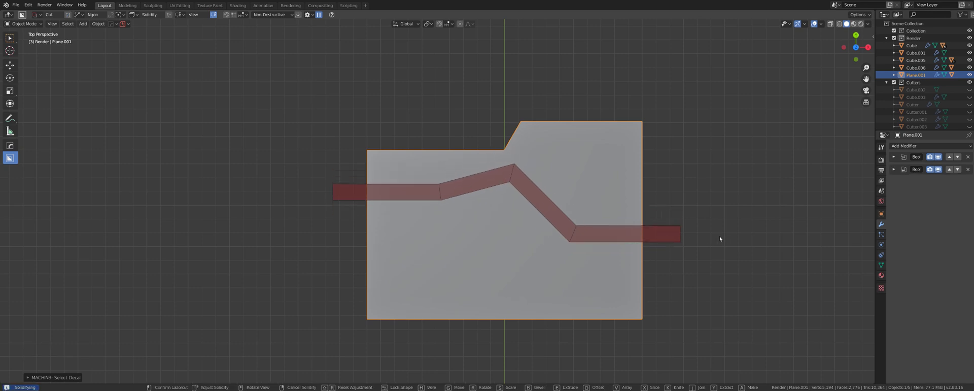
pyautogui.middleClick(717, 238)
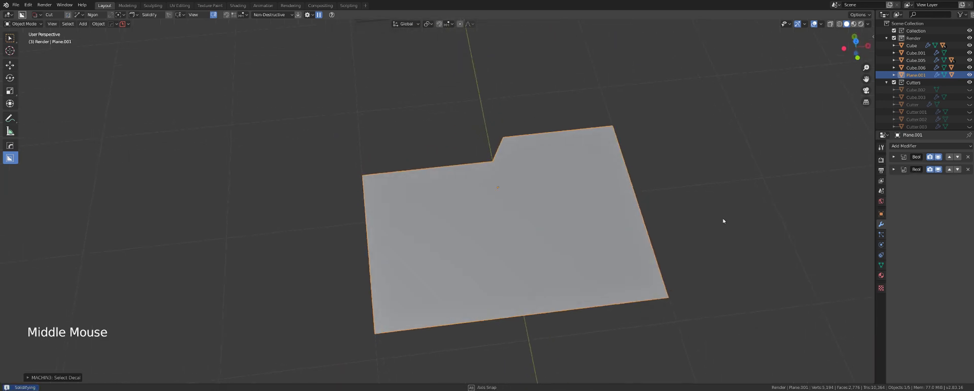
pyautogui.scroll(-3)
pyautogui.middleClick(696, 211)
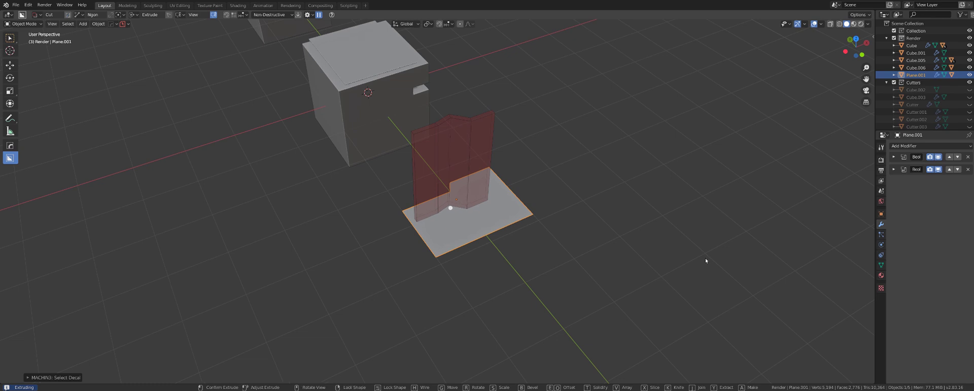
pyautogui.scroll(3)
pyautogui.scroll(3)
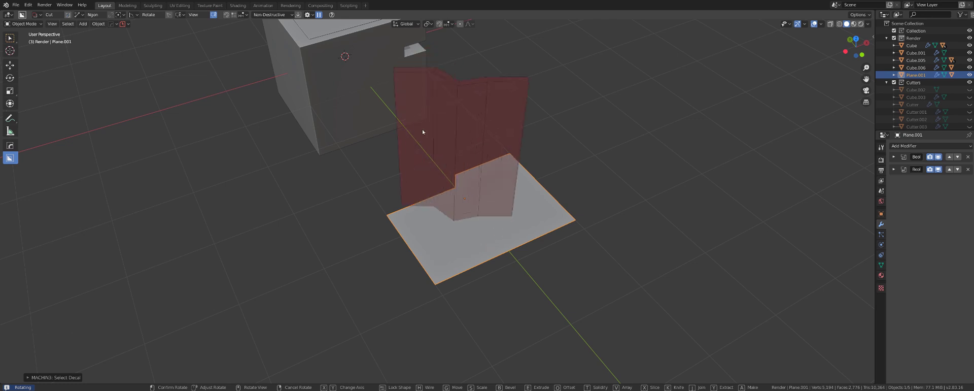
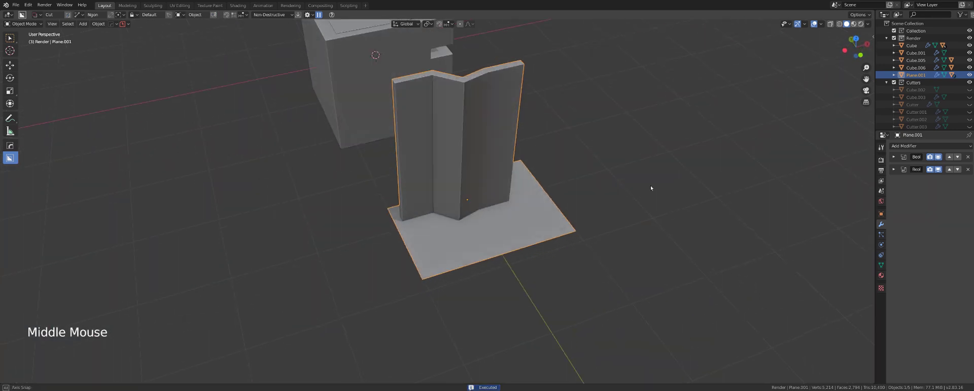
# Step: Add a second plane beside the cube and scale it into a long narrow strip
pyautogui.scroll(-3)
pyautogui.press('g')
pyautogui.press('s')
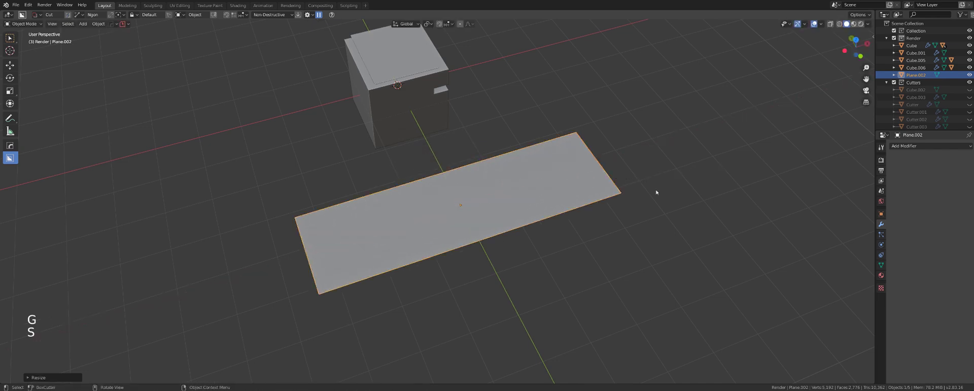
# Step: Draw an open ngon wall path along the strip, offset it upward into a thick zigzag wall, and enter Edit Mode on it
pyautogui.scroll(3)
pyautogui.click(278, 249)
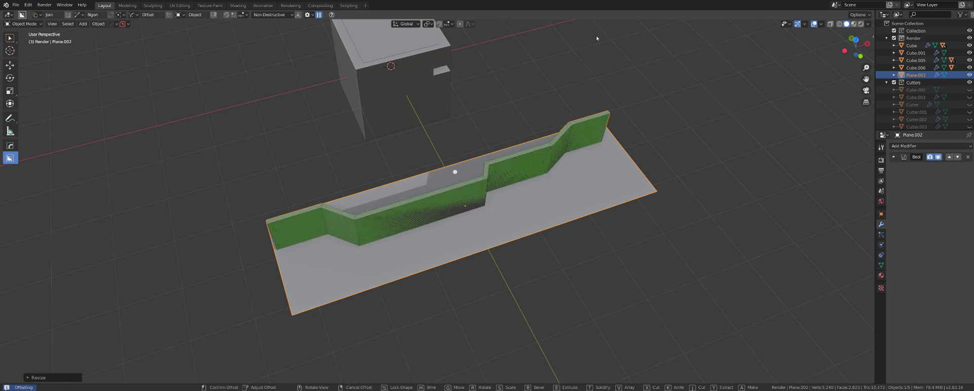
pyautogui.middleClick(595, 66)
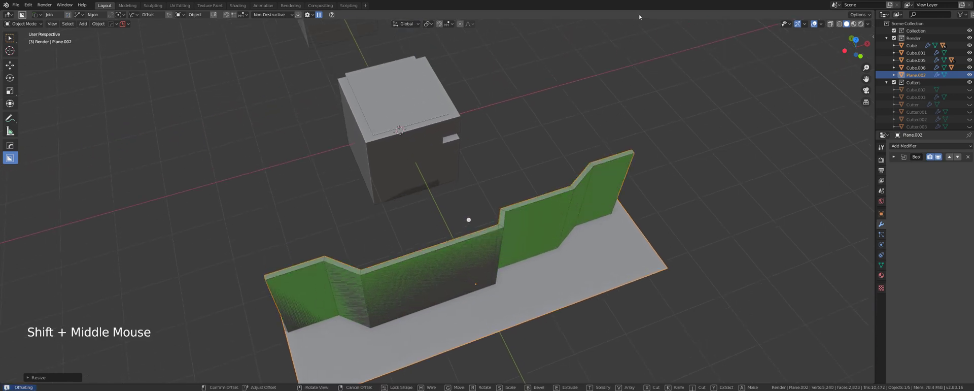
pyautogui.middleClick(652, 87)
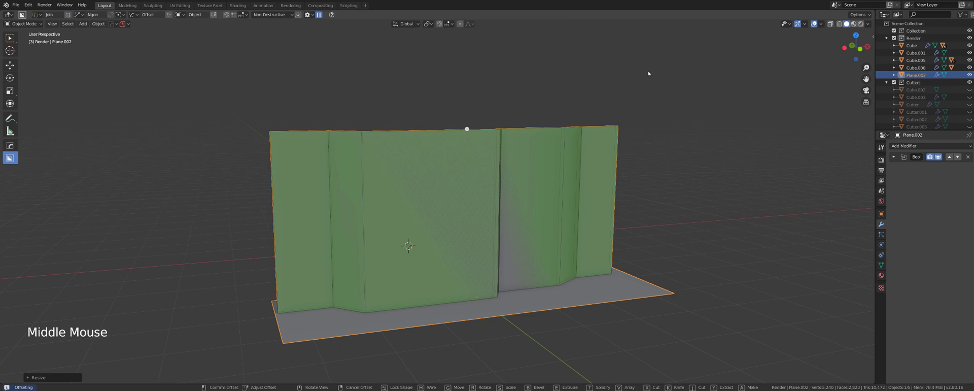
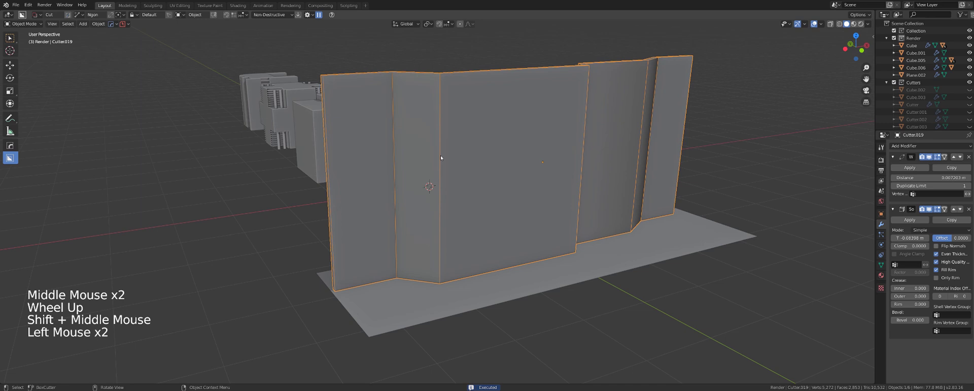
pyautogui.press('Tab')
pyautogui.press('Tab')
pyautogui.middleClick(385, 152)
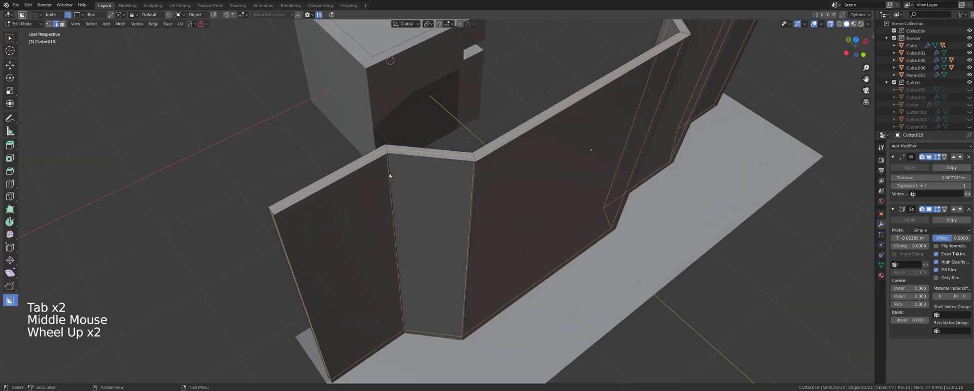
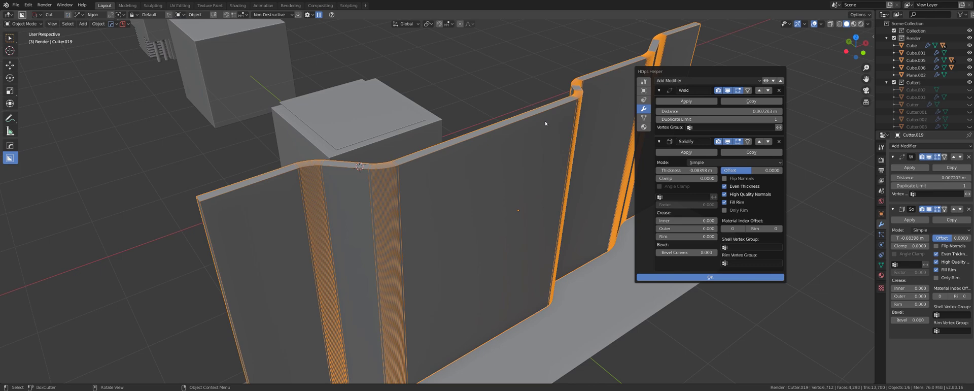
# Step: Inspect the wall's bevelled rounded corners after resuming object-level editing
pyautogui.middleClick(496, 113)
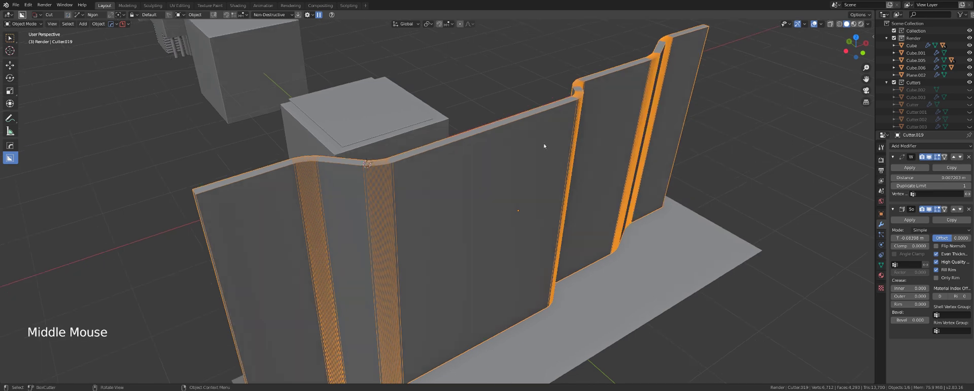
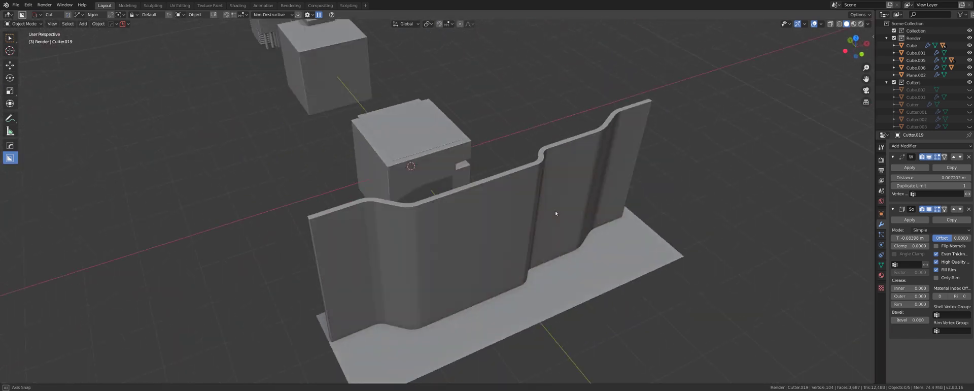
pyautogui.middleClick(499, 221)
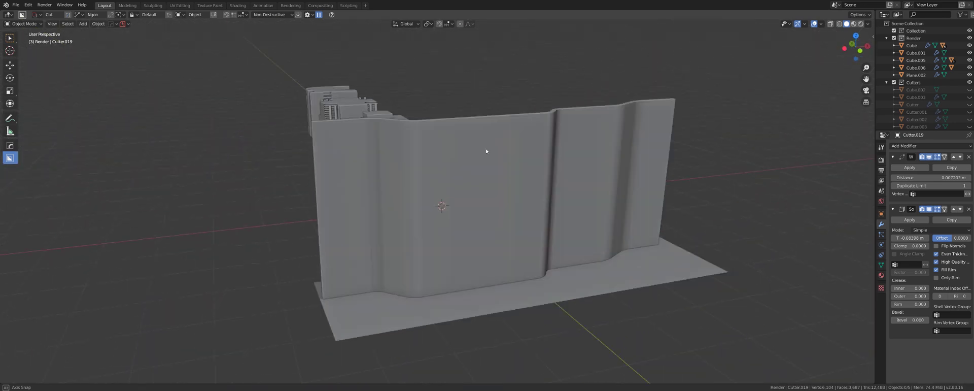
pyautogui.middleClick(515, 178)
pyautogui.middleClick(496, 146)
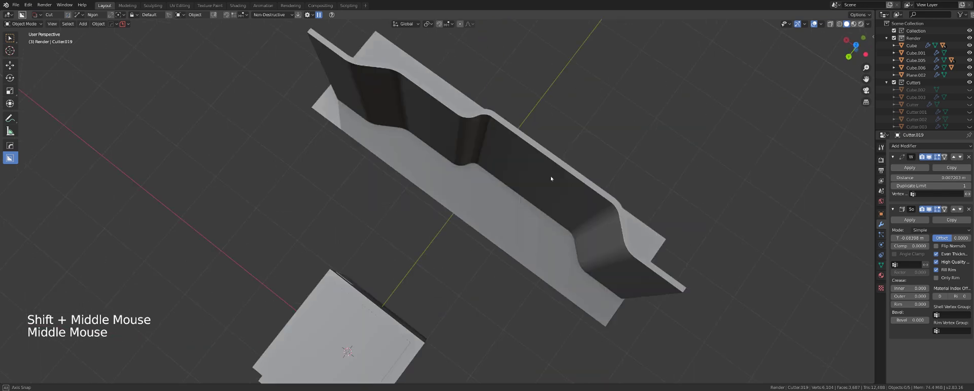
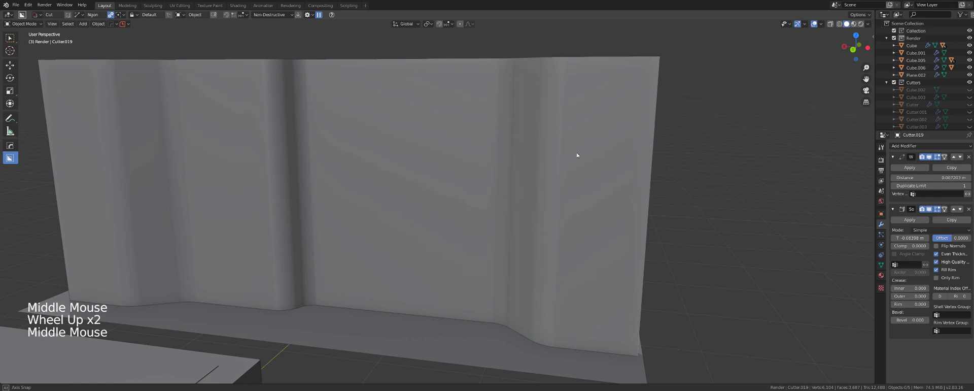
pyautogui.click(108, 14)
pyautogui.click(112, 17)
pyautogui.click(113, 17)
pyautogui.click(112, 17)
pyautogui.scroll(-3)
pyautogui.middleClick(546, 177)
pyautogui.middleClick(526, 176)
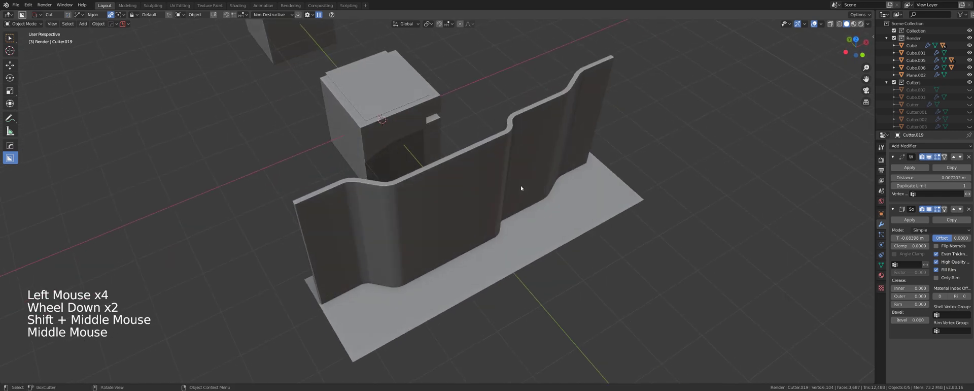
pyautogui.scroll(-3)
pyautogui.middleClick(521, 198)
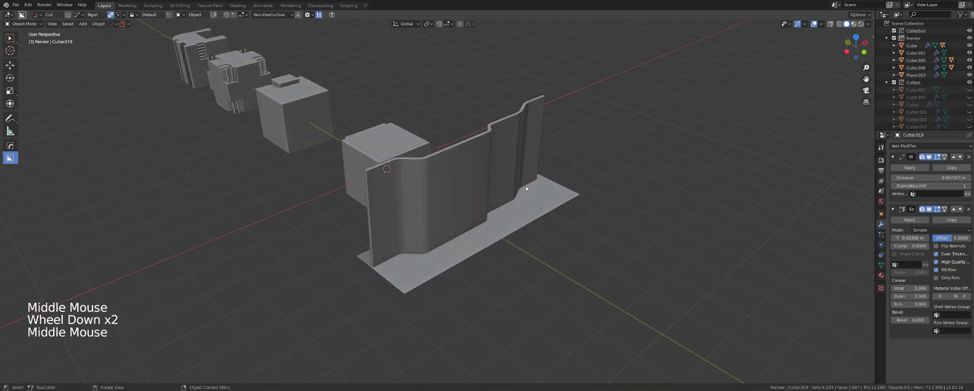